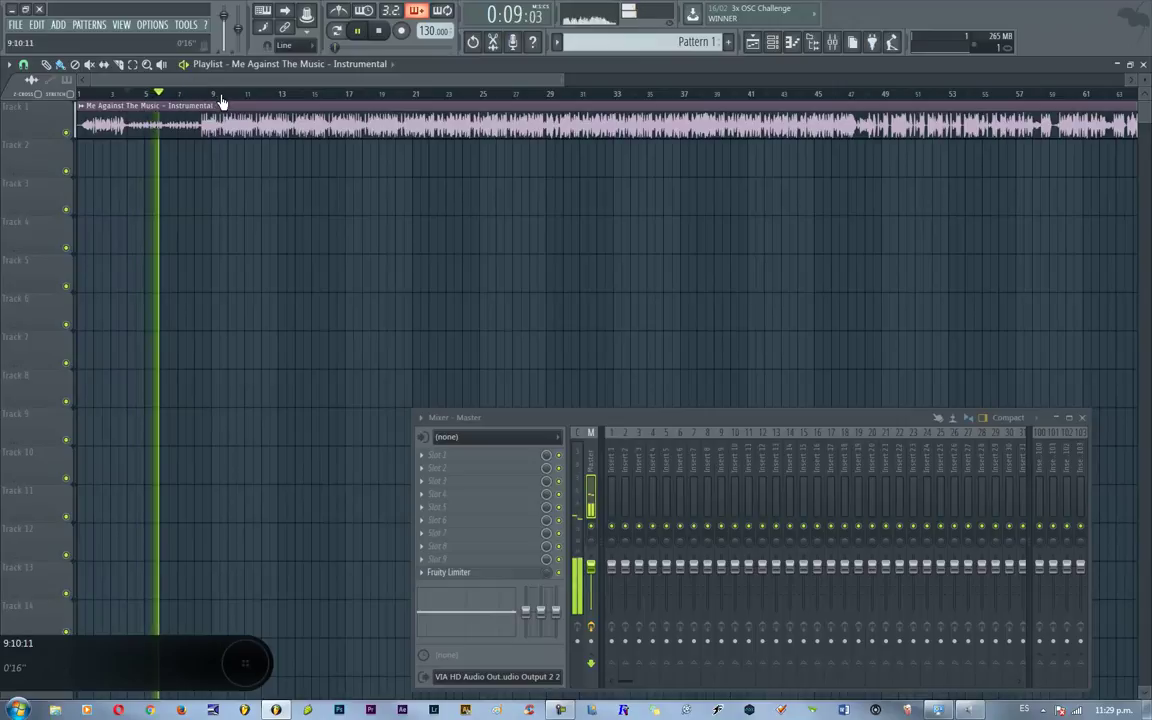
- Tap along with the instrumental sample and settle the project tempo at 120 BPM
key("F1")
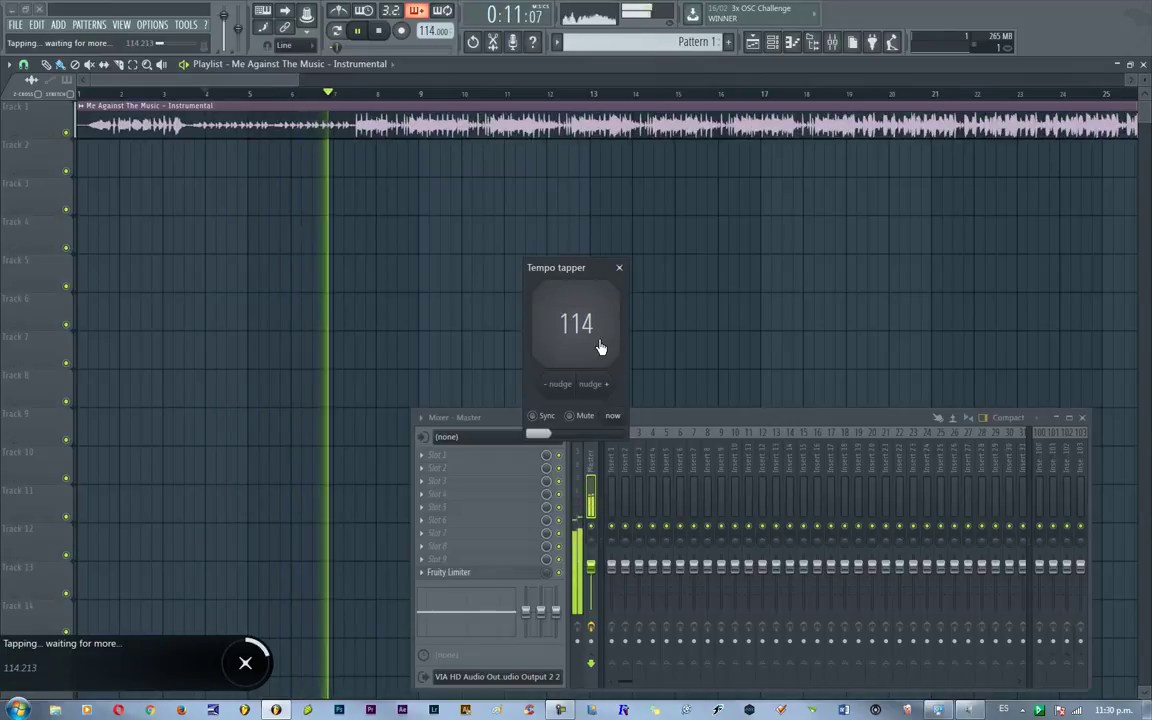
key("F1")
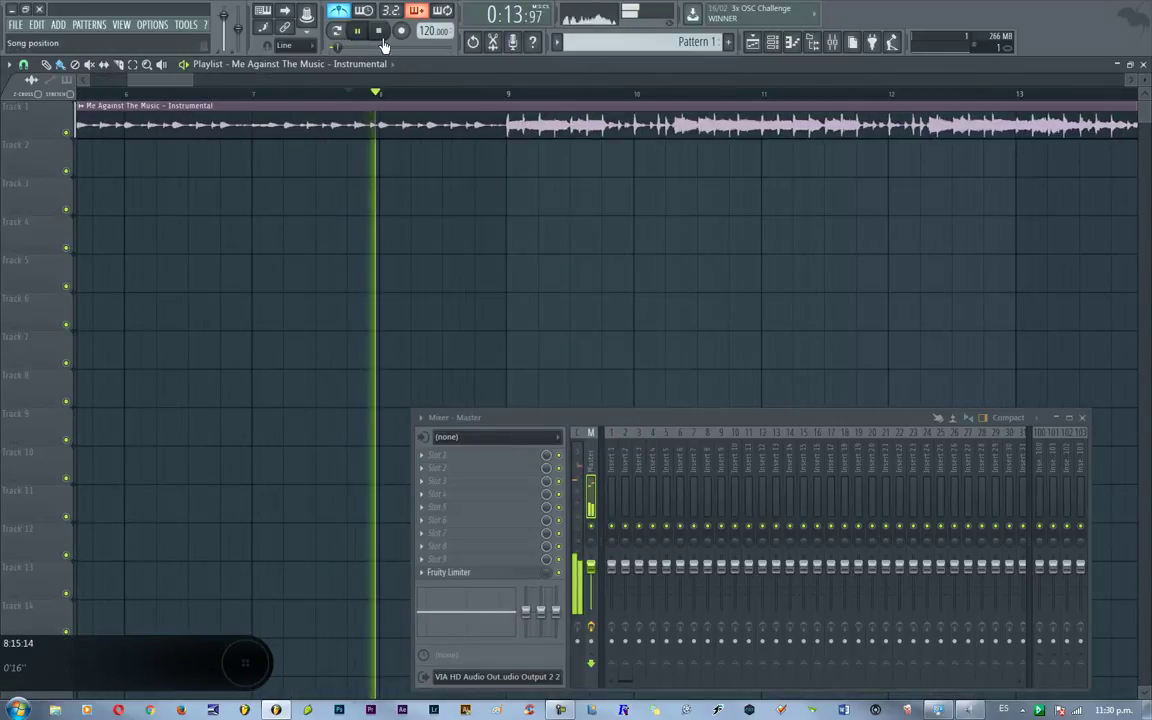
key("F1")
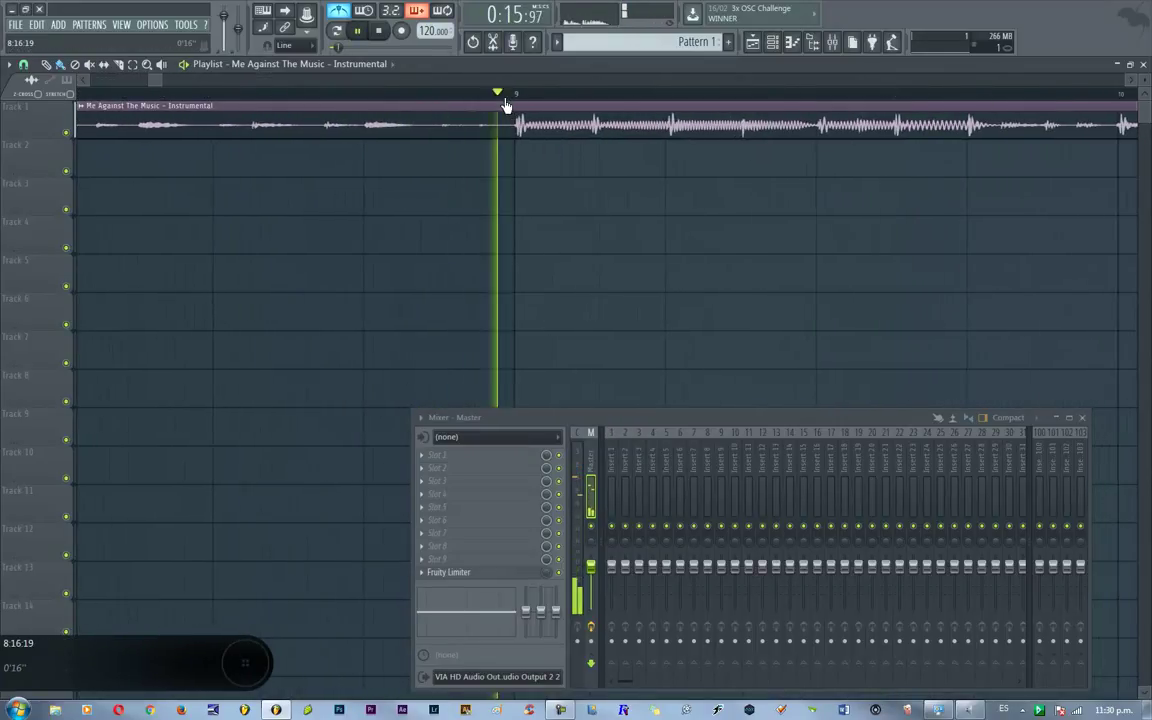
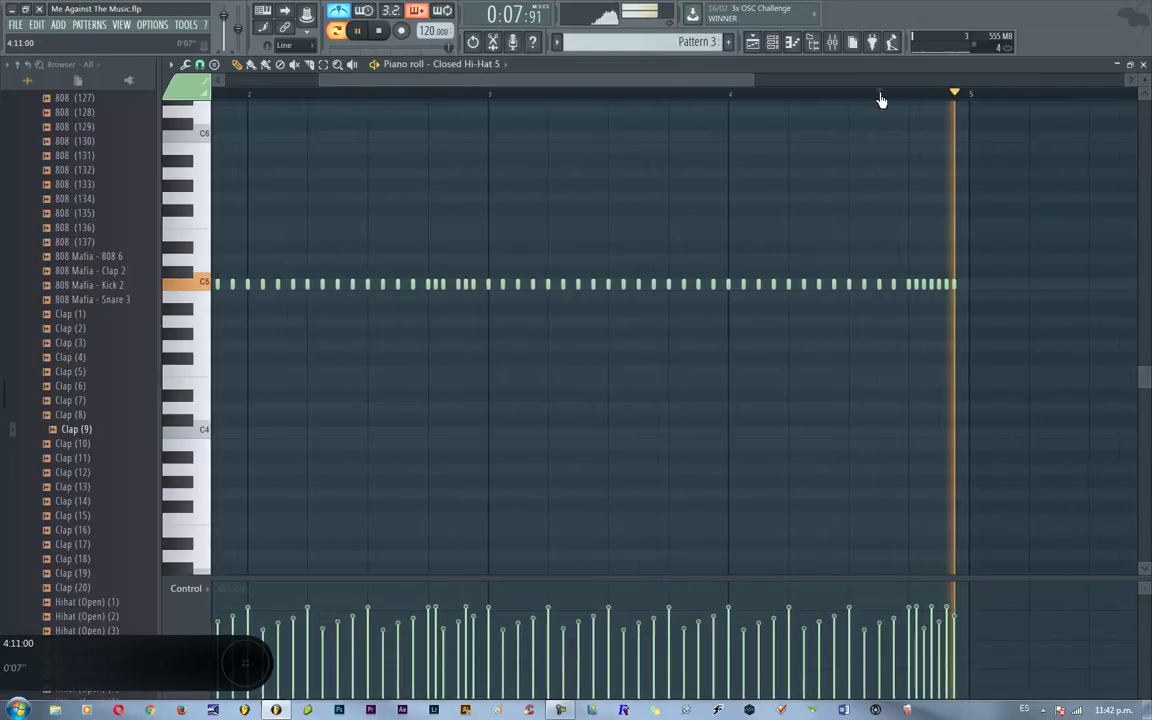
- Route Clap (12) to its own mixer track and bring up the playlist arrangement
key("F1")
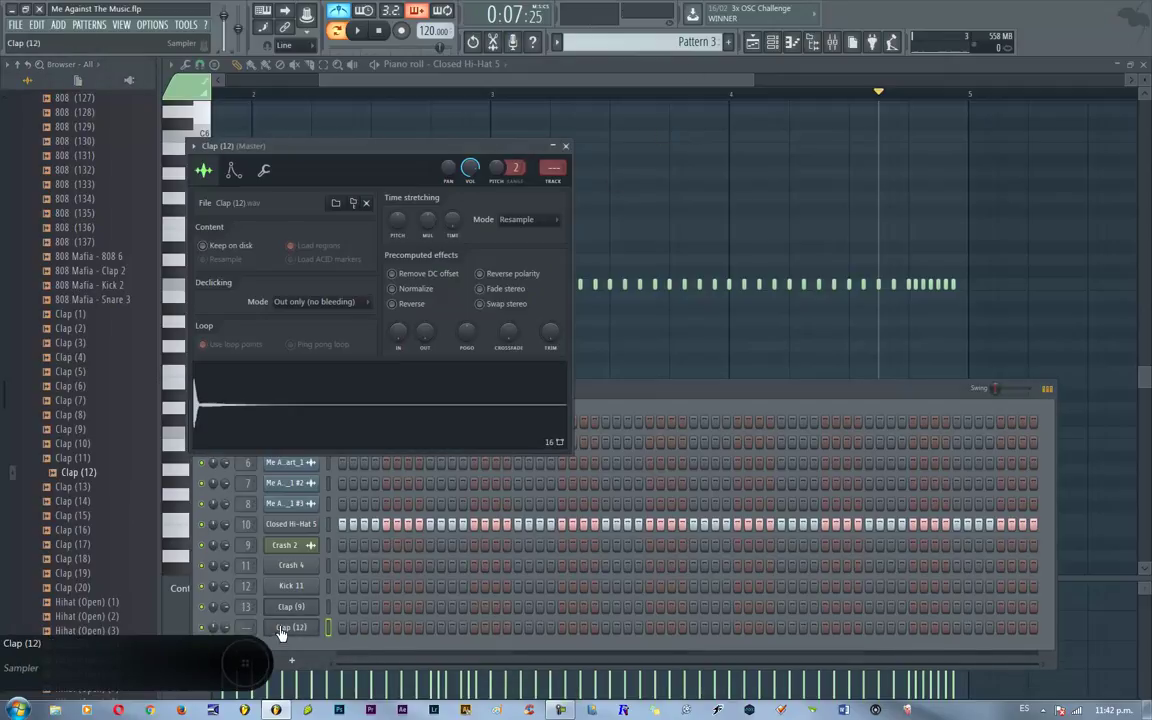
key("ctrl+l")
key("F5")
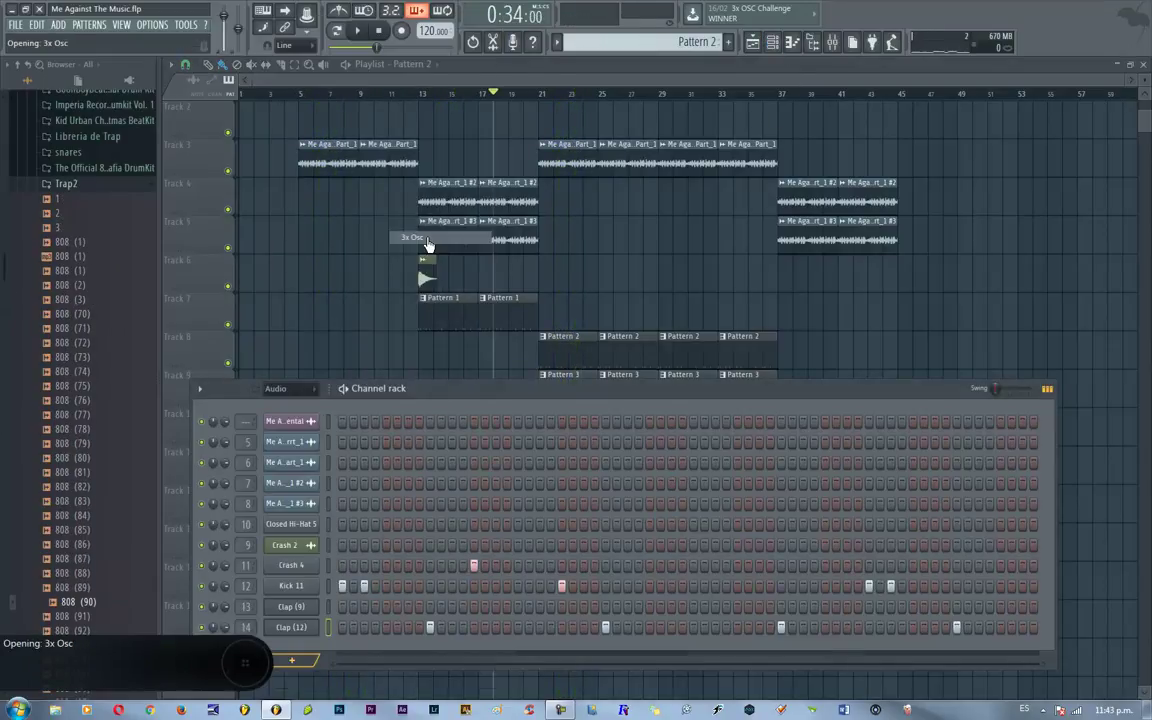
- Add a 3x Osc channel routed to insert 15 and load MaxxBass Mono on it
left_click_drag(447, 346, 477, 636)
left_click(583, 201)
left_click(805, 553)
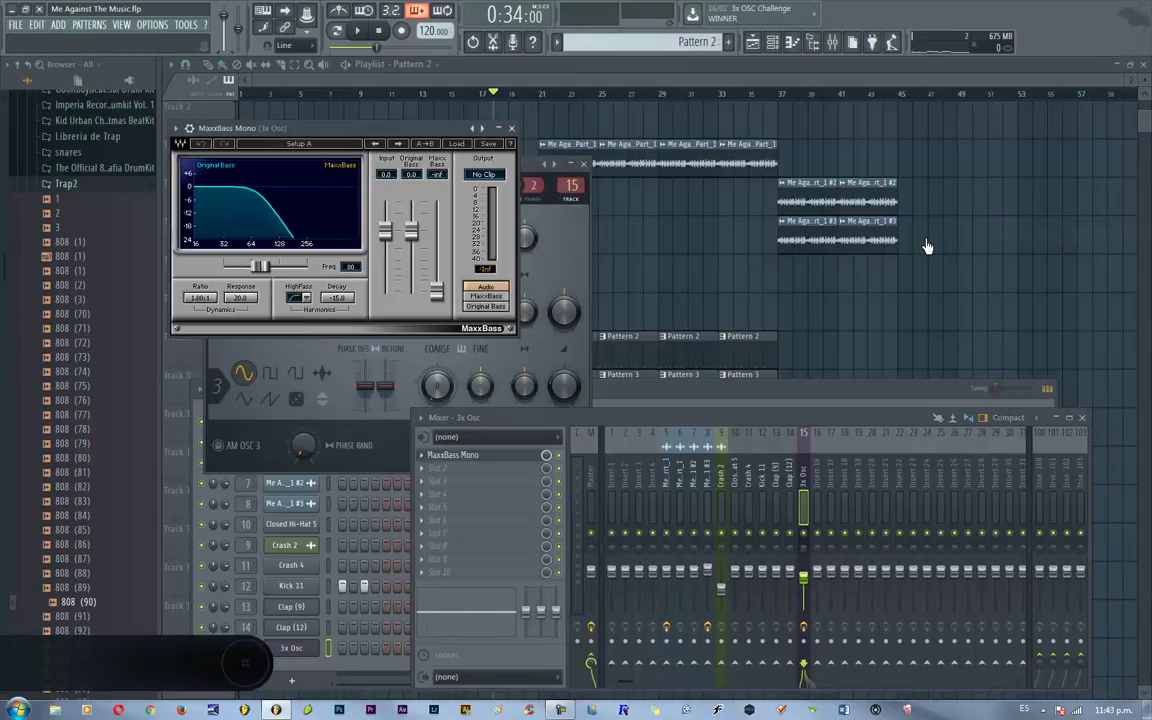
- Route the channel to a free insert named 'Me Against The Music - Instrumental - Parrt_1' and return to the playlist
key("ctrl+l")
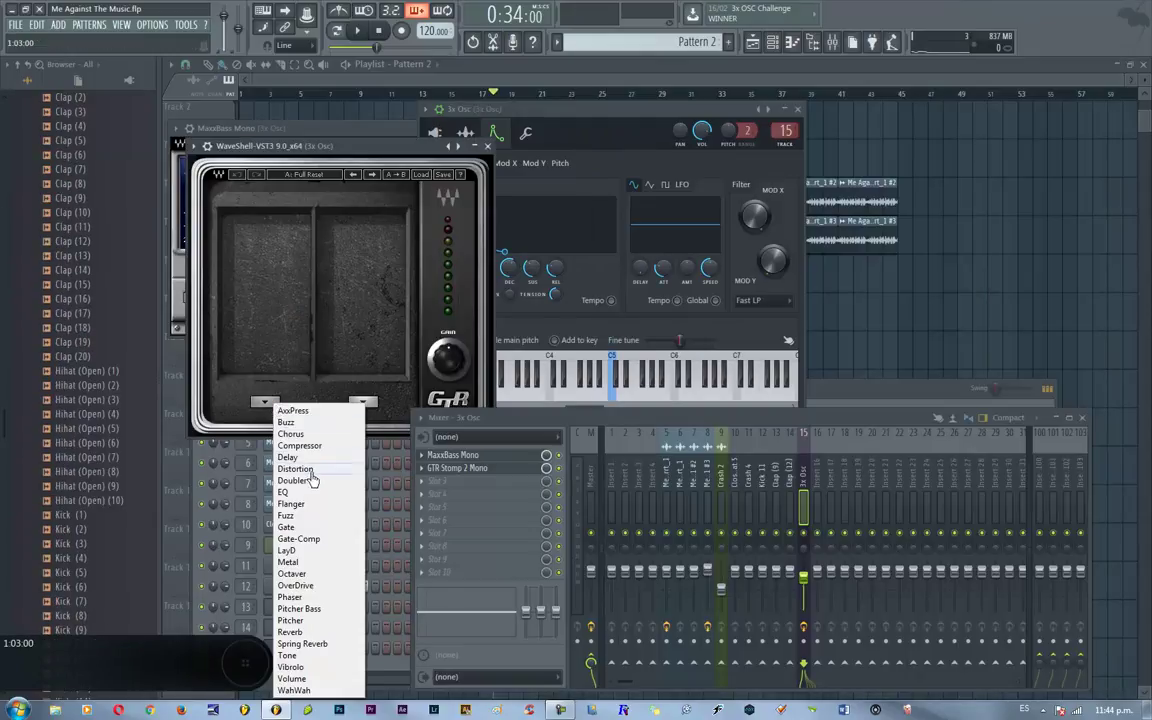
type("Me Against The Music - Instrumental - Parrt_1")
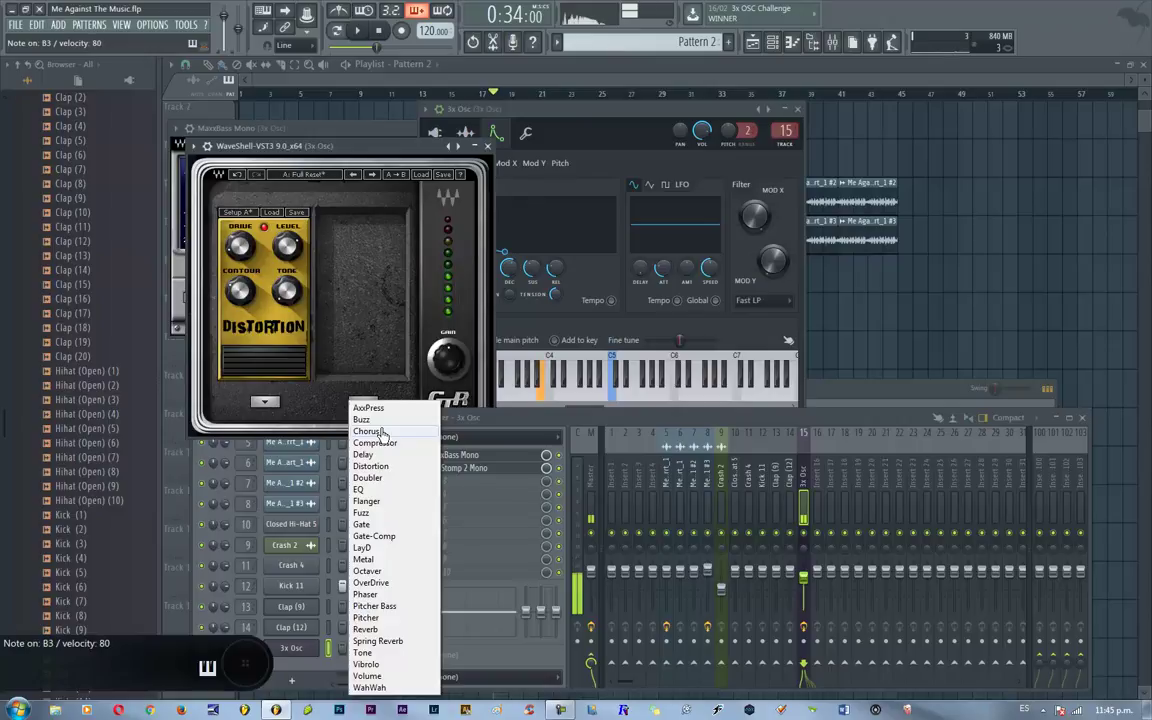
key("F5")
- Shape the 3x Osc bass line of long F4, C5 and D#4 notes and add the 808 sample channel
key("F6")
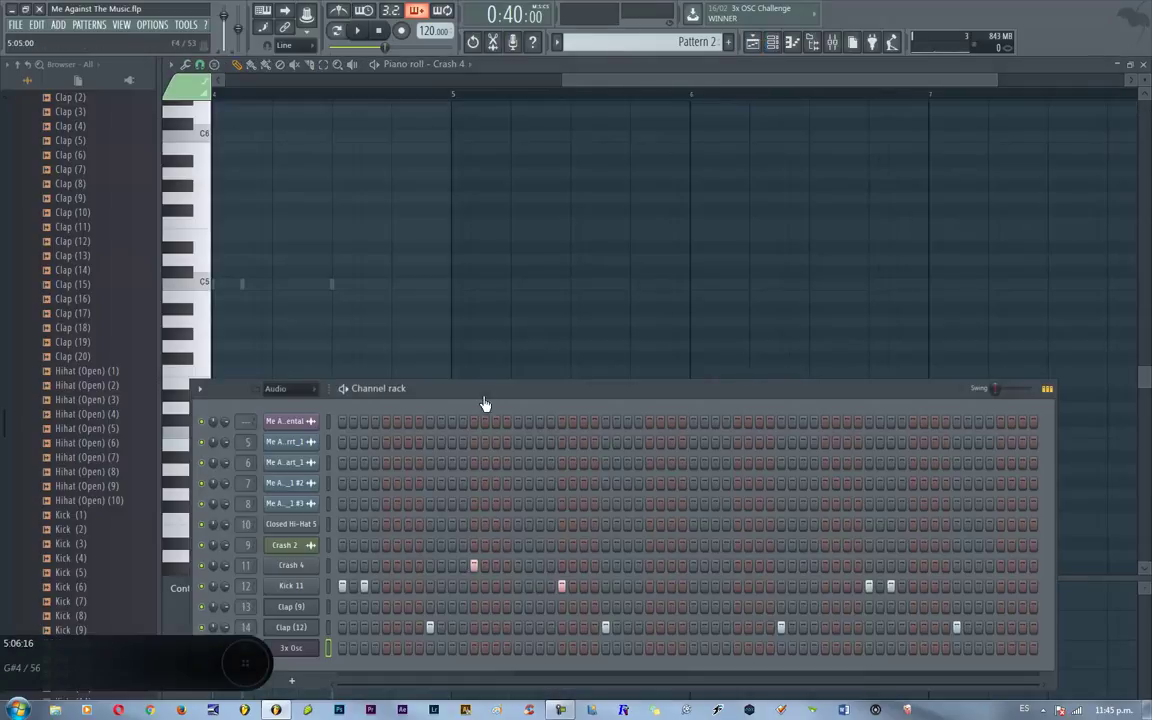
key("Up")
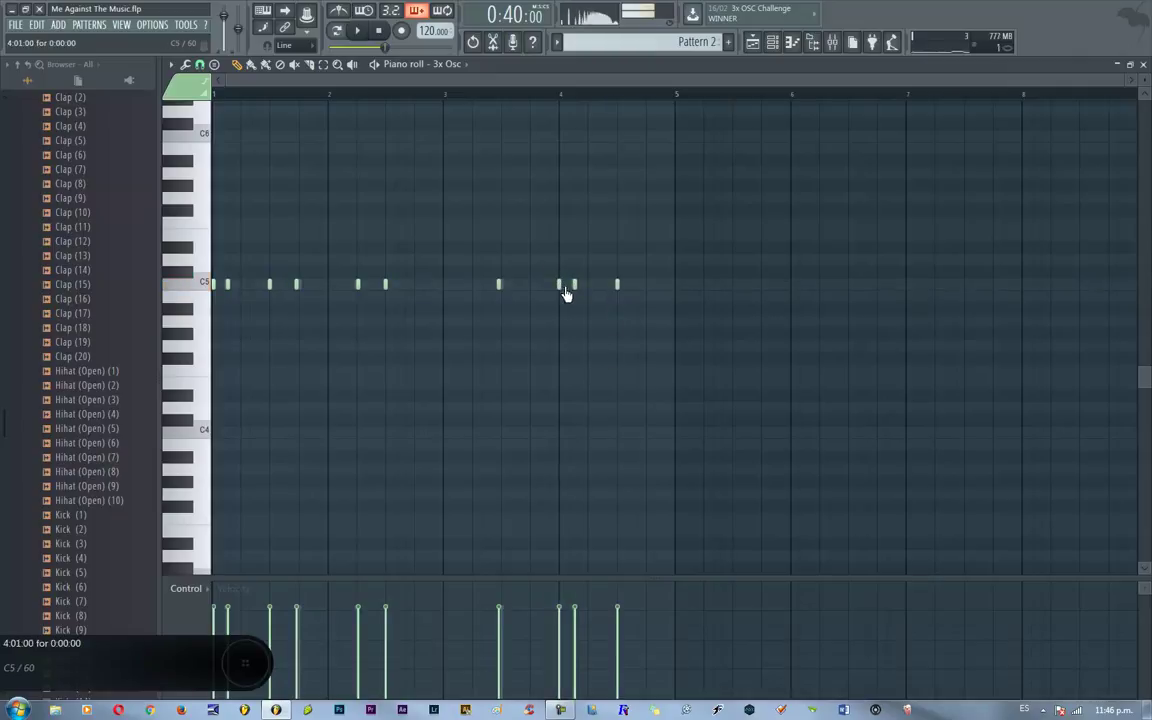
key("F1")
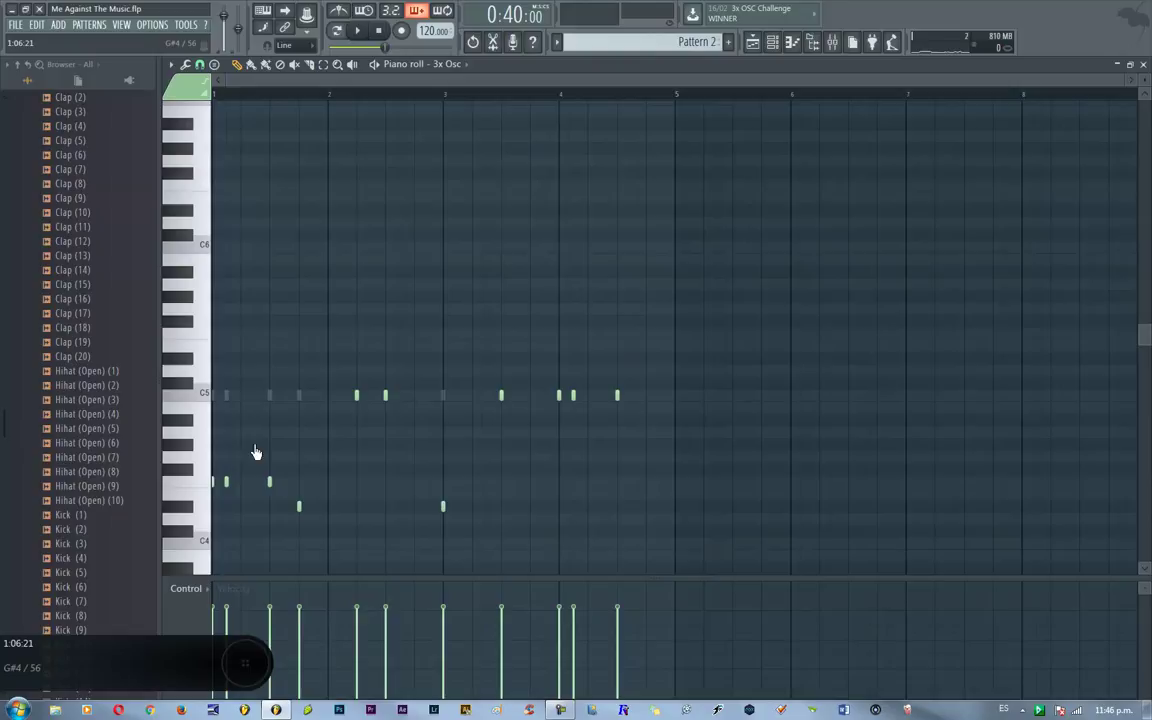
key("F6")
key("alt+F8")
key("F9")
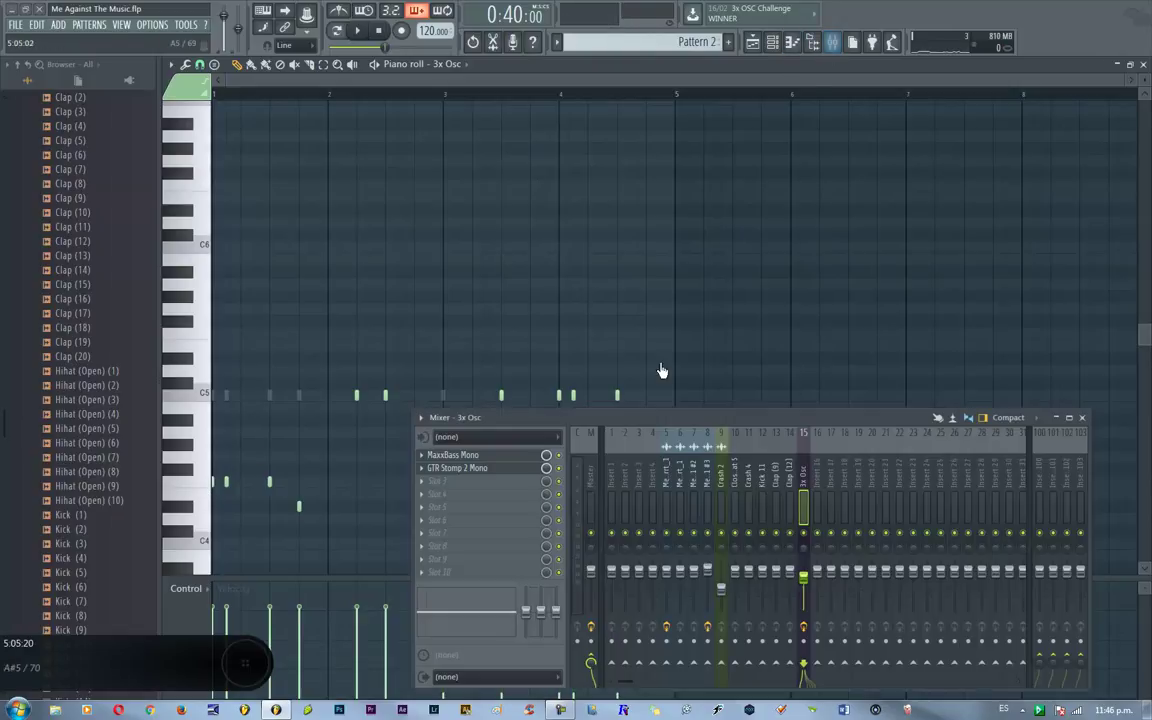
key("shift+Return")
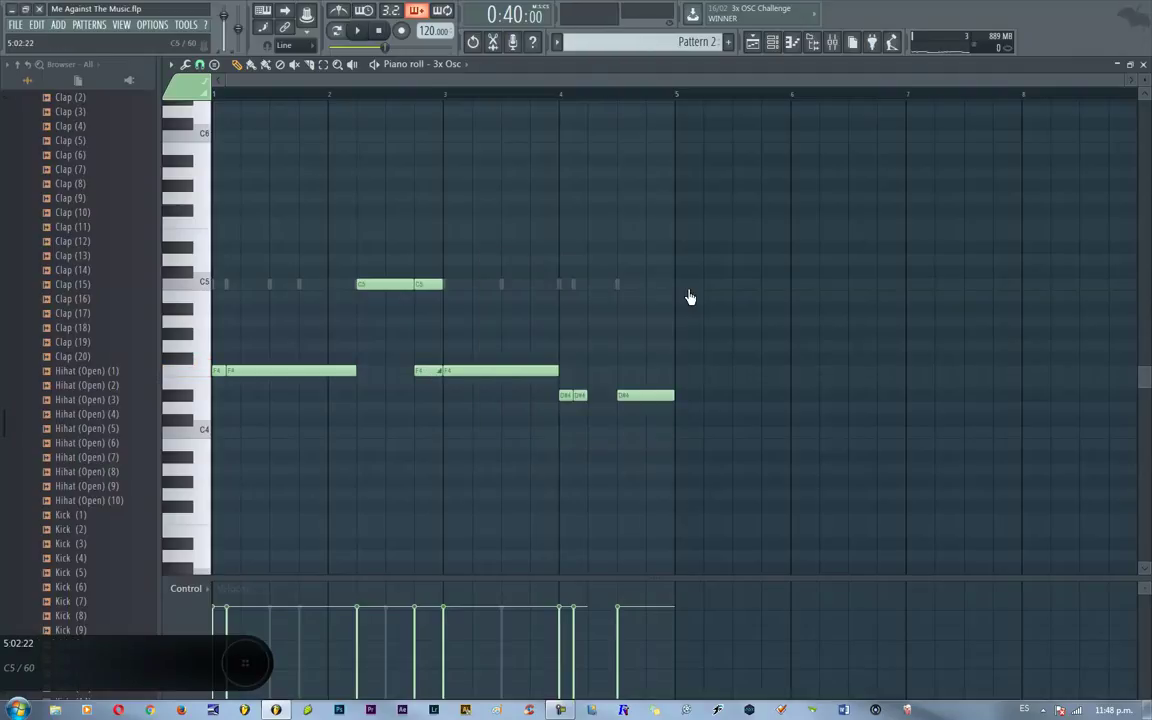
- Shape the 808 volume envelope and load MaxxBass Mono Aggressive on its own insert
key("F1")
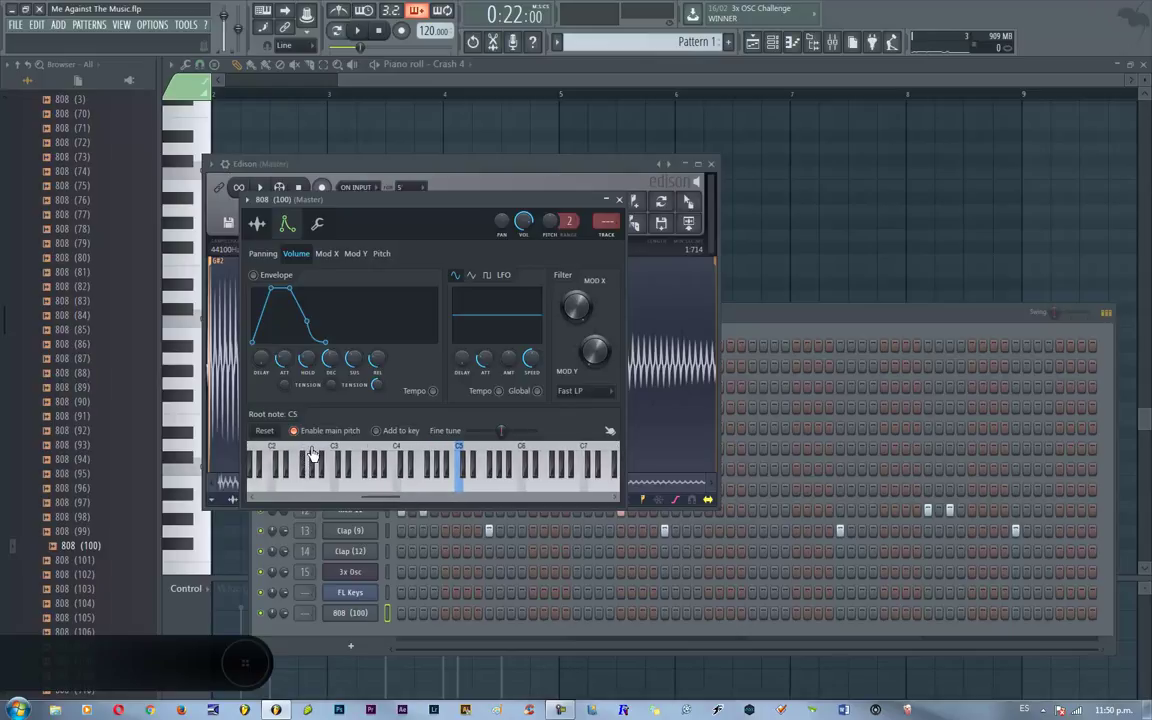
key("F1")
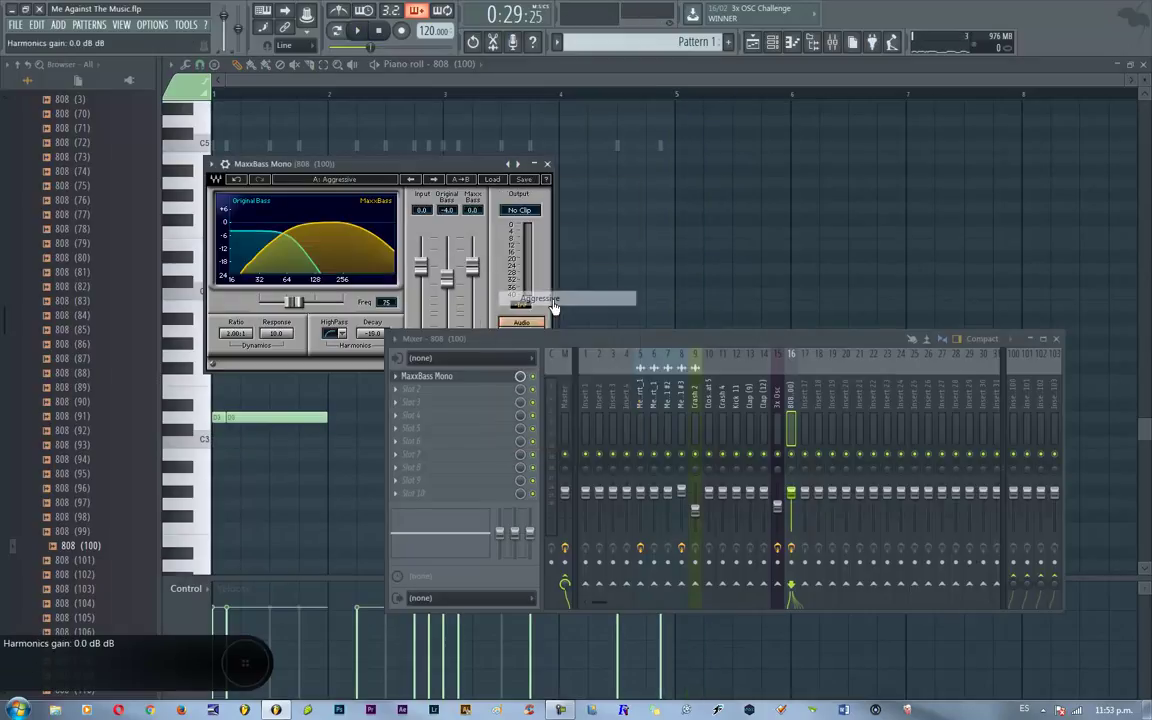
- Feed the 3x Osc and 808 inserts into a bajos bus running Fruity Limiter
left_click_drag(803, 488, 797, 513)
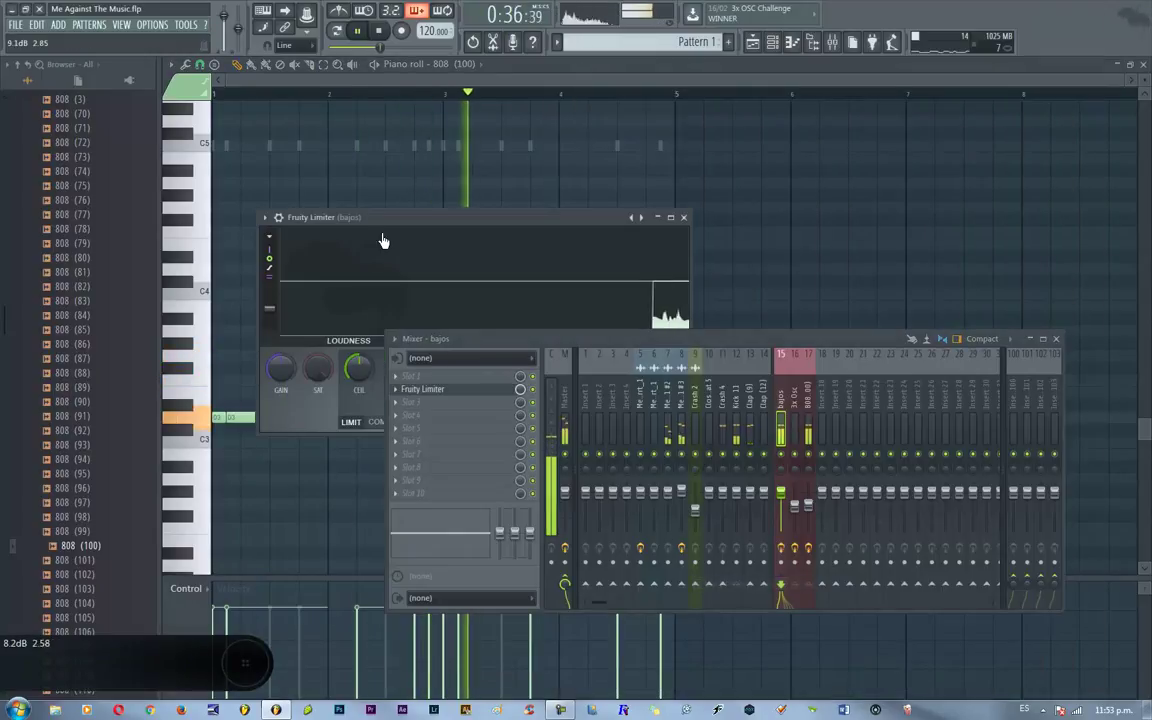
left_click(561, 331)
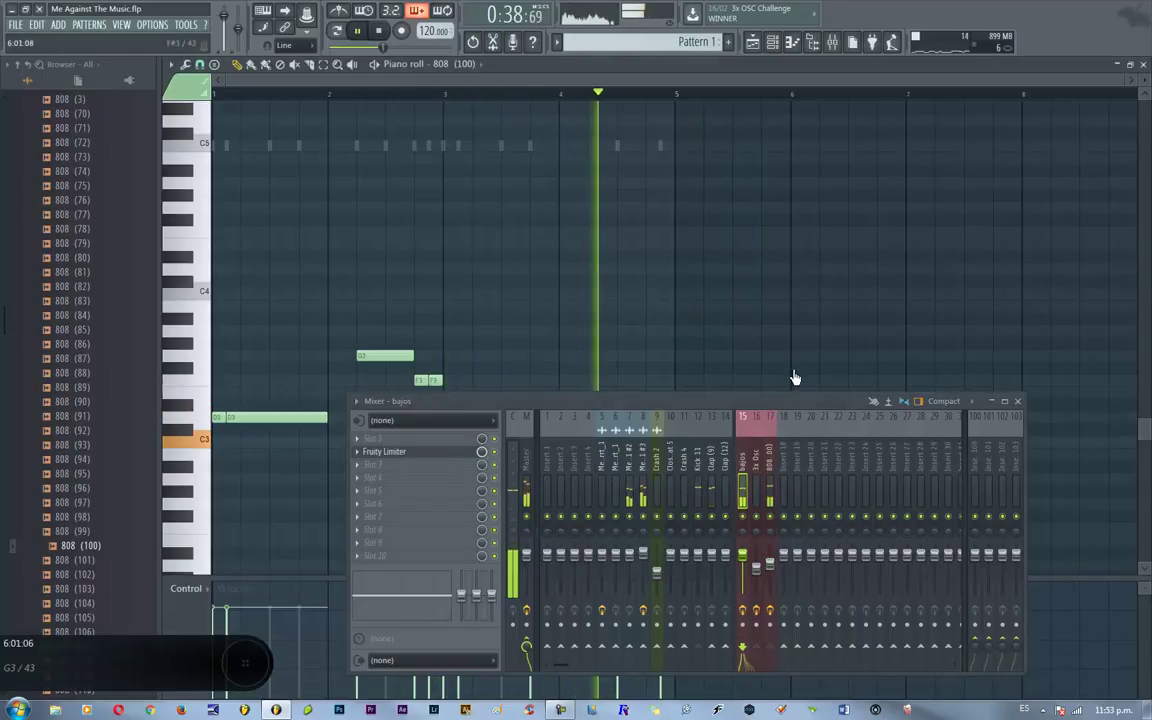
- Paint Pattern 3 under Pattern 2 from bar 21 and repeat Pattern 1 with the crash at bar 37
key("F1")
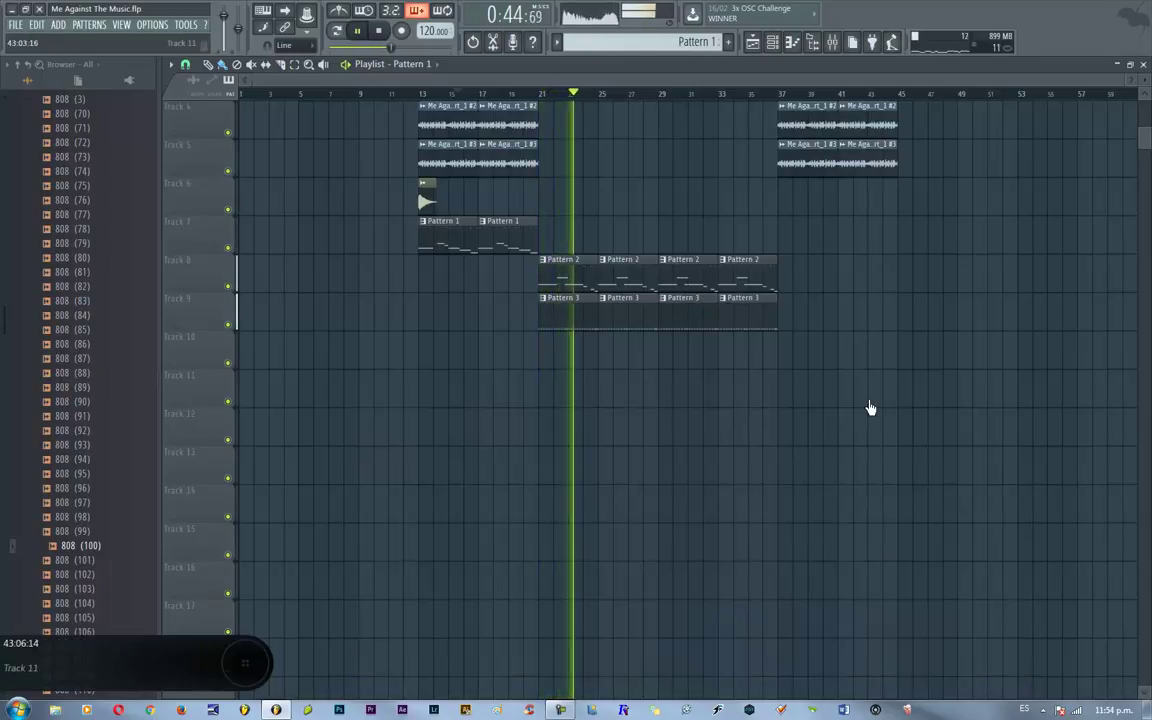
- Place FANTAX VOCAL REVERSA clips before bar 13 on insert 20 with Pattern 4 and 5 clips
key("F1")
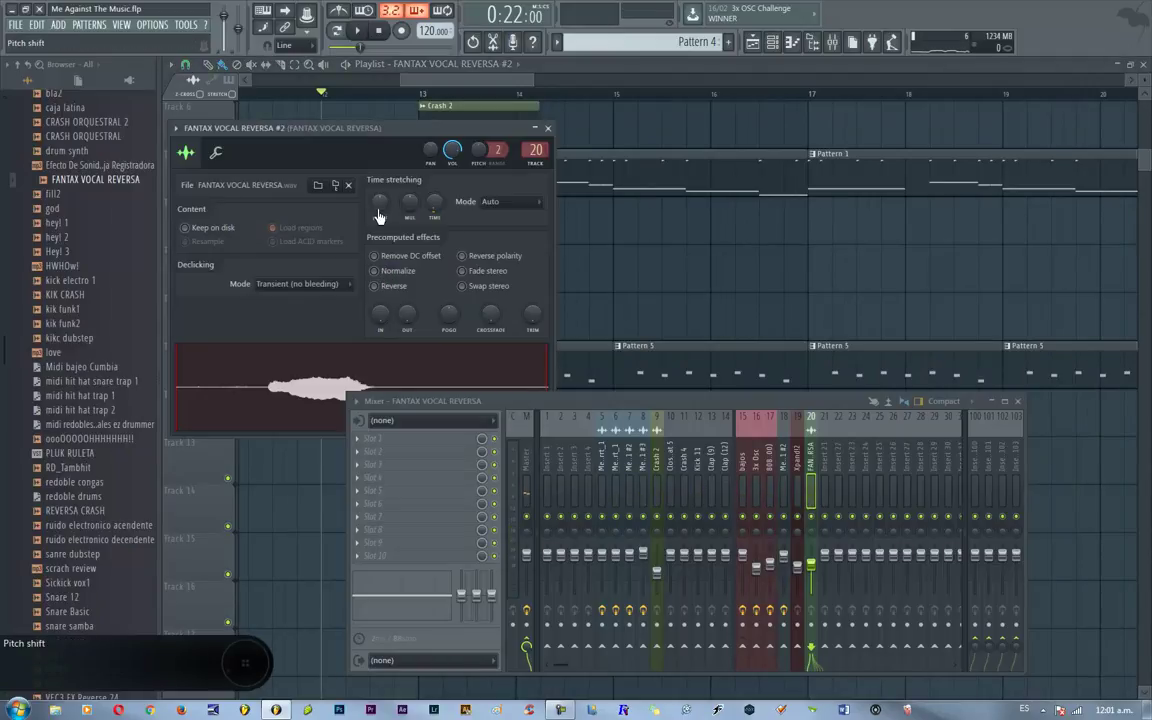
- Place the CRASH ORQUESTRAL swell before bar 21 on insert 21 and set its fader level
left_click(538, 366)
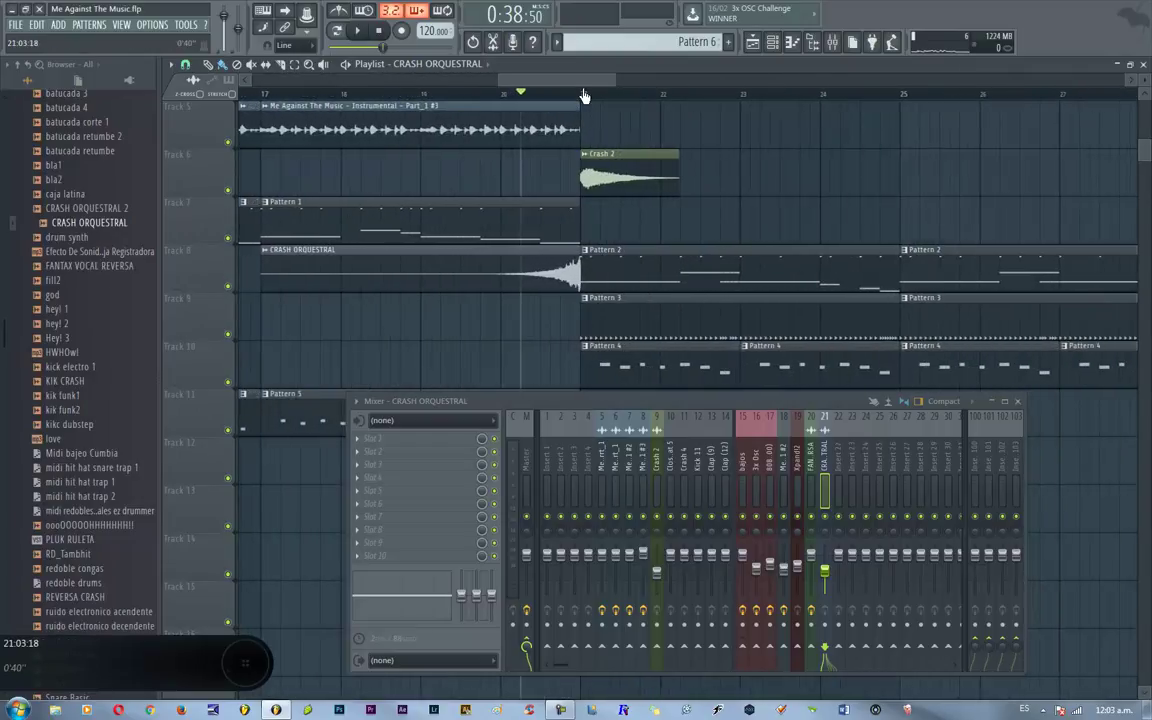
left_click_drag(769, 549, 837, 534)
left_click(823, 570)
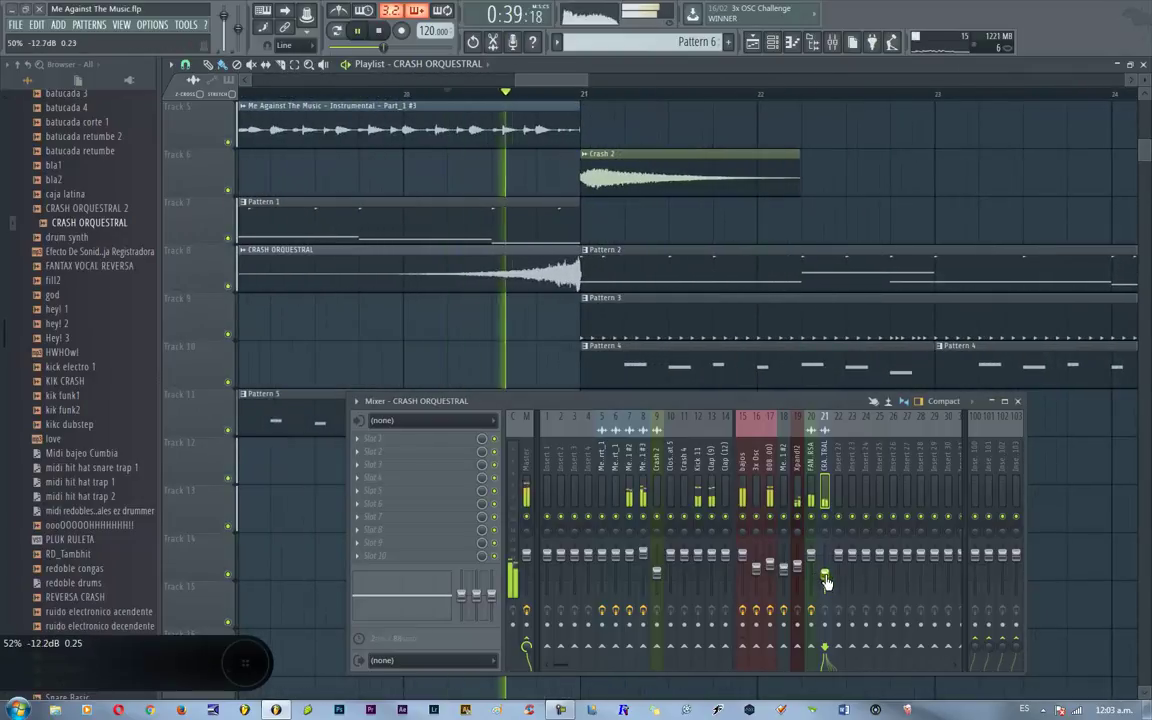
- Add 808 Mafia Snare 3 to the Channel Rack for Pattern 7 and route it to a new mixer insert
left_click_drag(424, 468, 843, 586)
left_click_drag(498, 416, 520, 258)
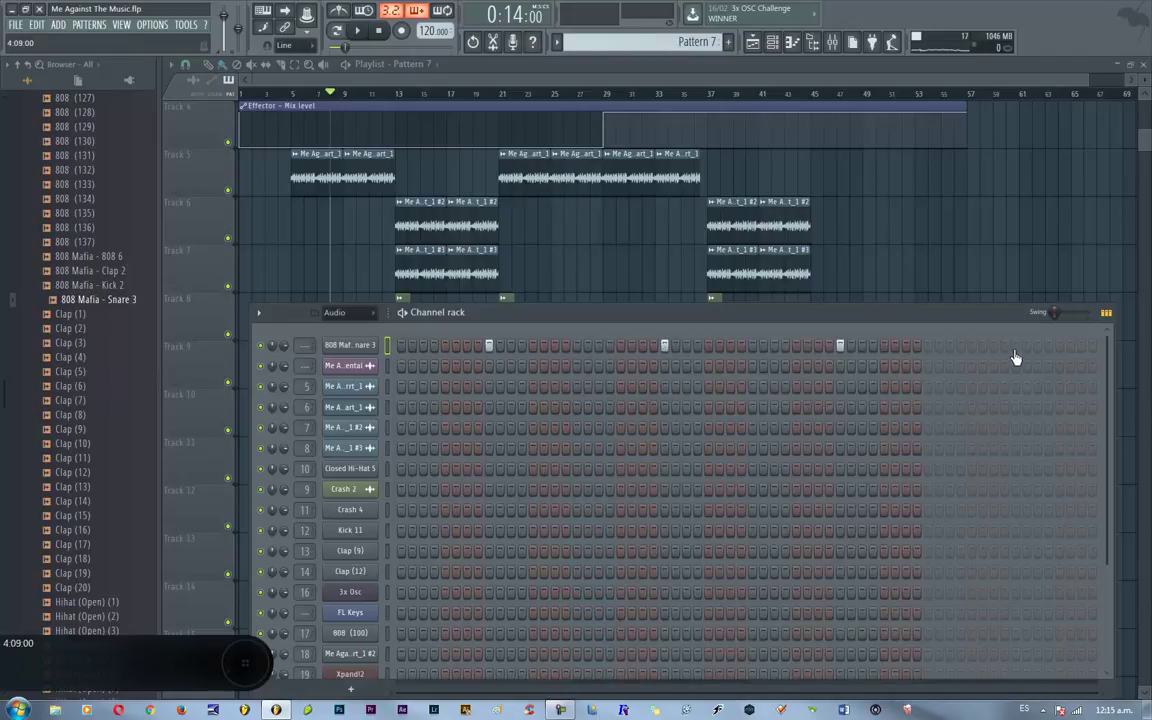
- Route the snare to a mixer insert with Parametric EQ 2 and Fruity Reeverb 2, then play back
key("ctrl+l")
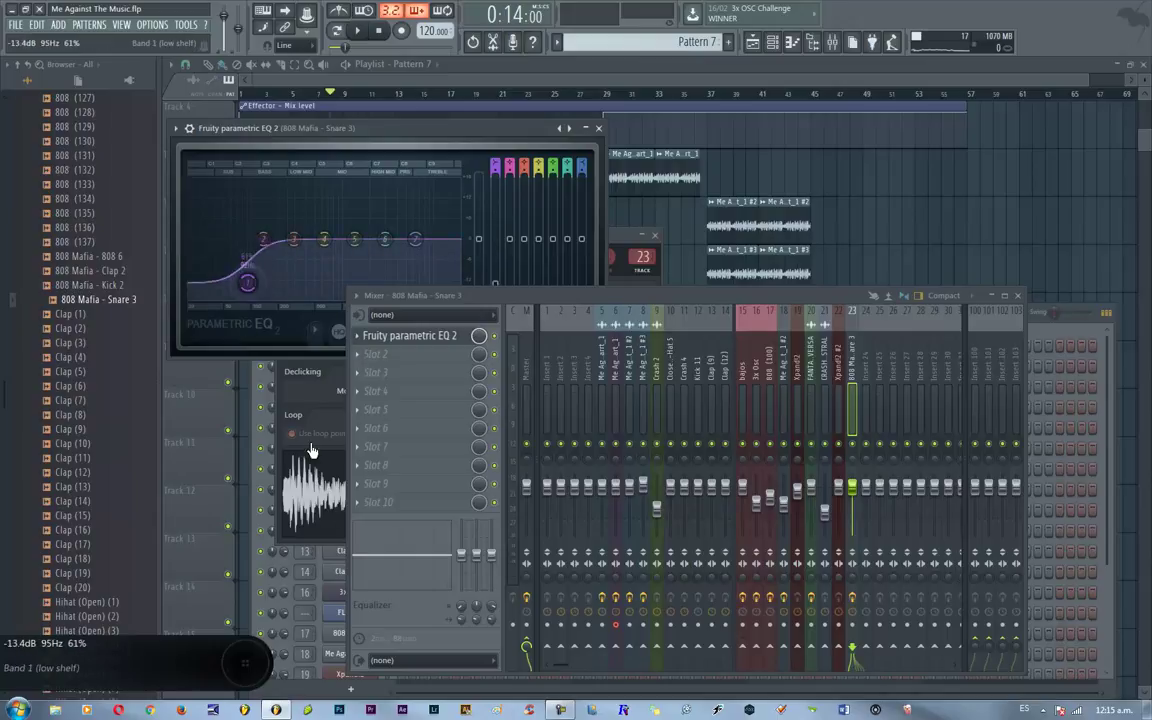
key("space")
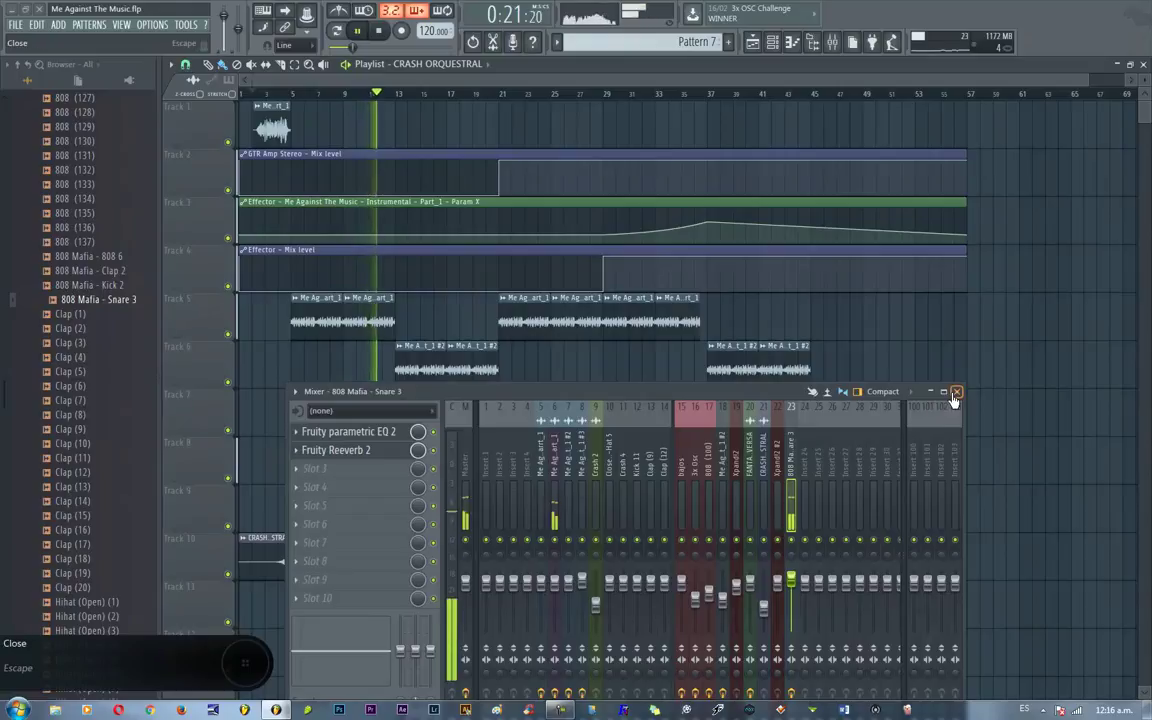
- Lower the Part_1 #3 sample's mixer fader and bring up the Master insert's Fruity Limiter
left_click_drag(727, 590, 593, 571)
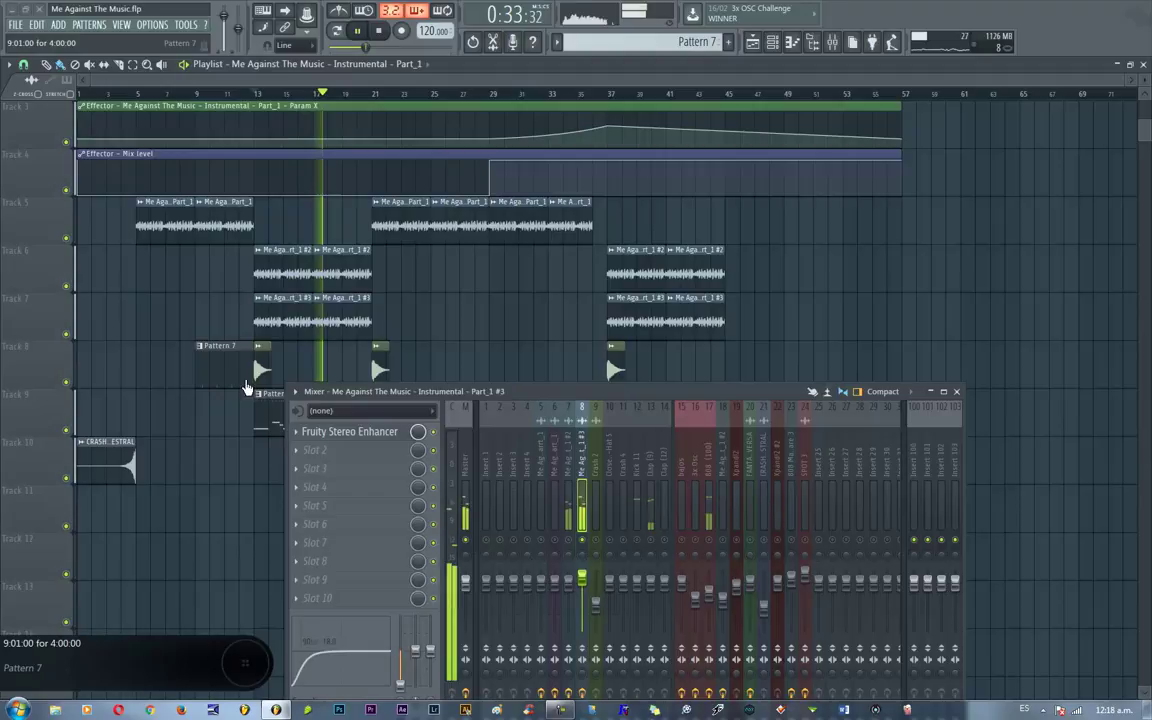
left_click_drag(452, 493, 558, 546)
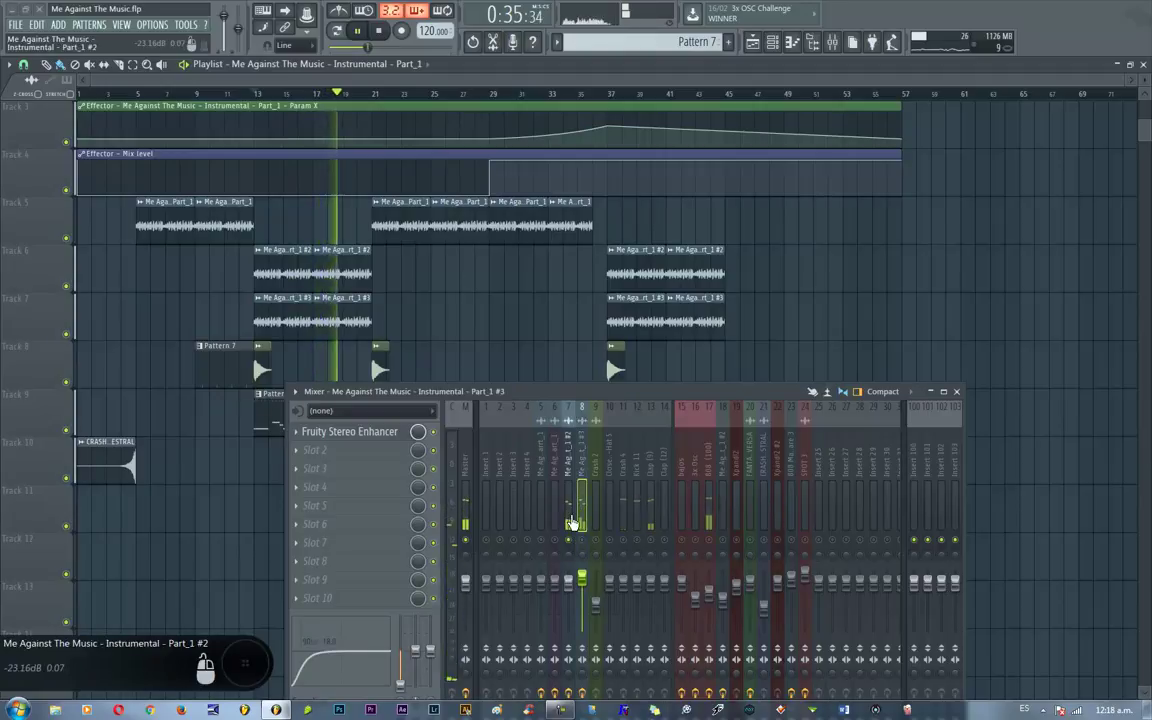
- View the 808 pattern's notes and set the 808 mixer insert's fader to about -4.1 dB
left_click(559, 628)
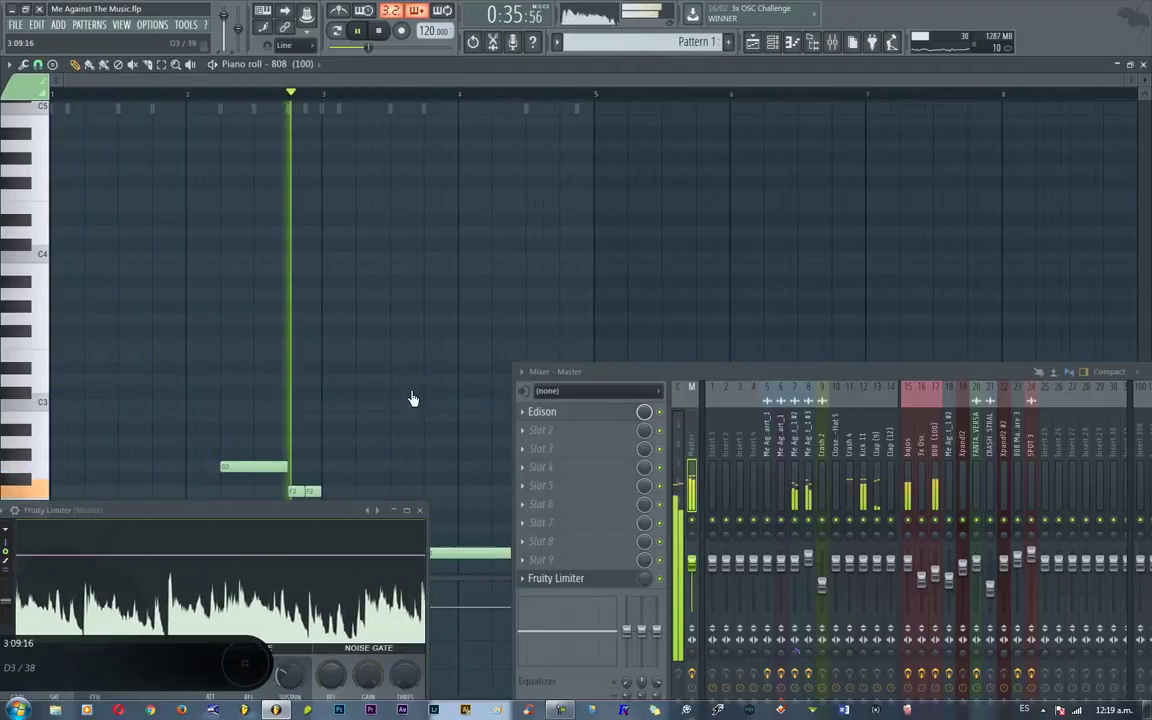
left_click(930, 578)
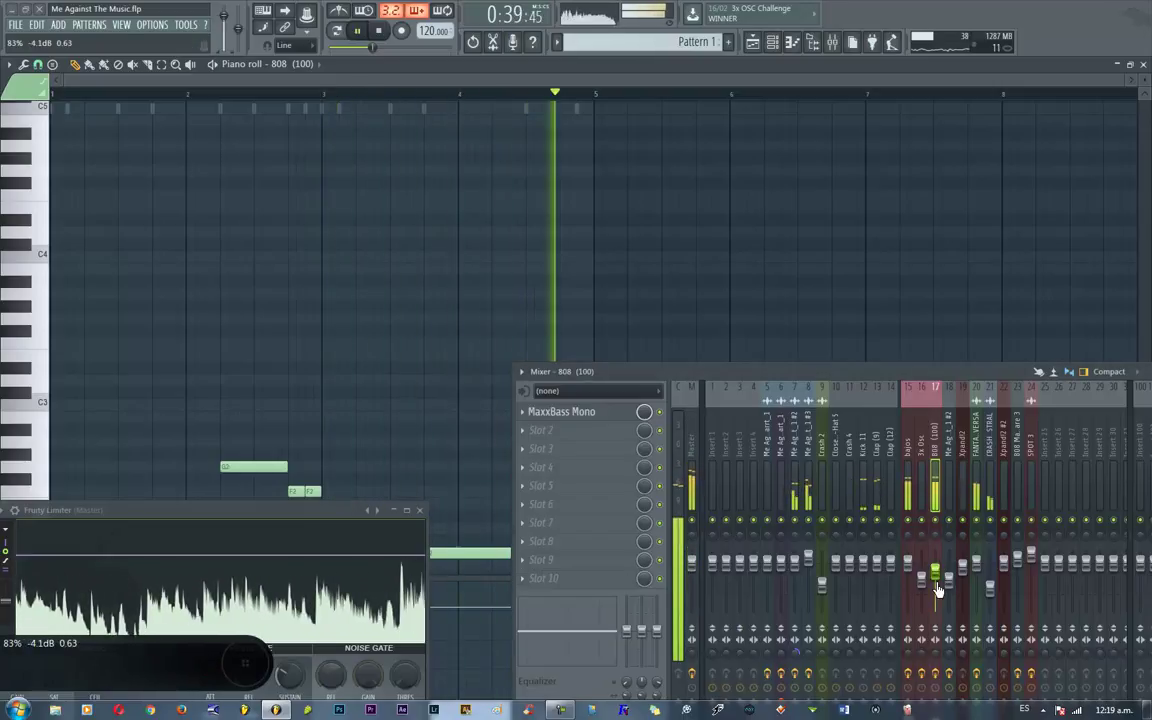
- Start Pattern 8 with Xpand!2's +70 Voicepad preset and record pad chords from the keyboard
key("F1")
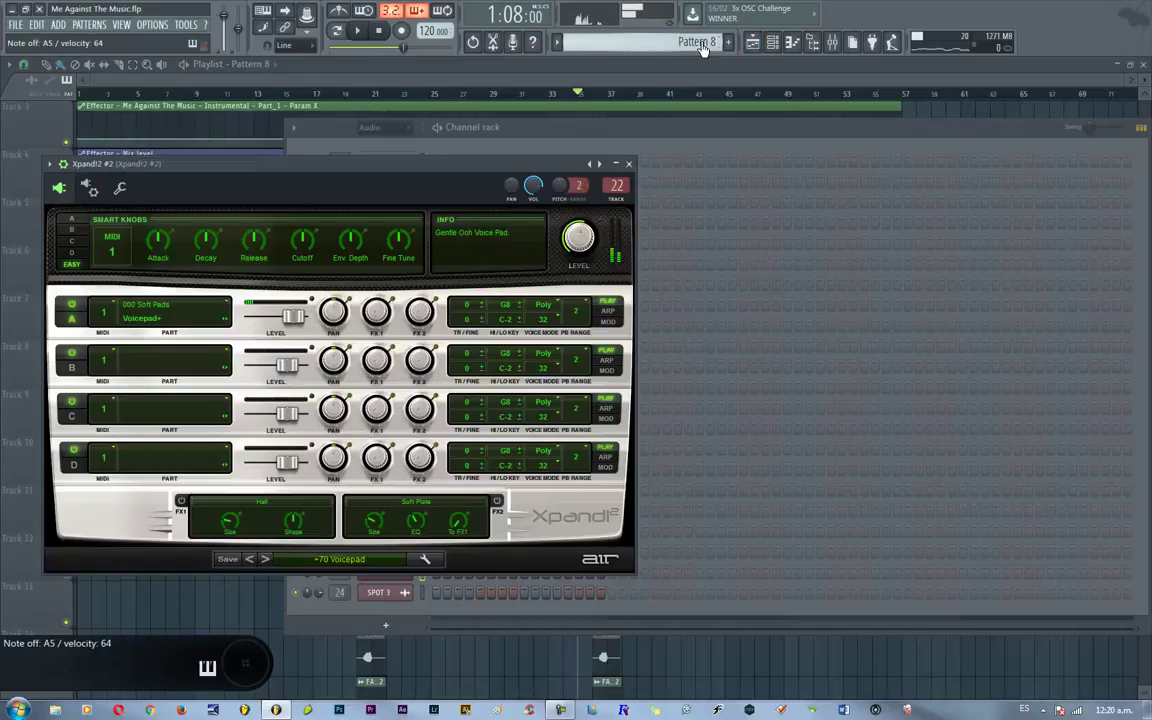
key("ctrl+b")
key("r")
key("F1")
key("space")
key("ctrl+m")
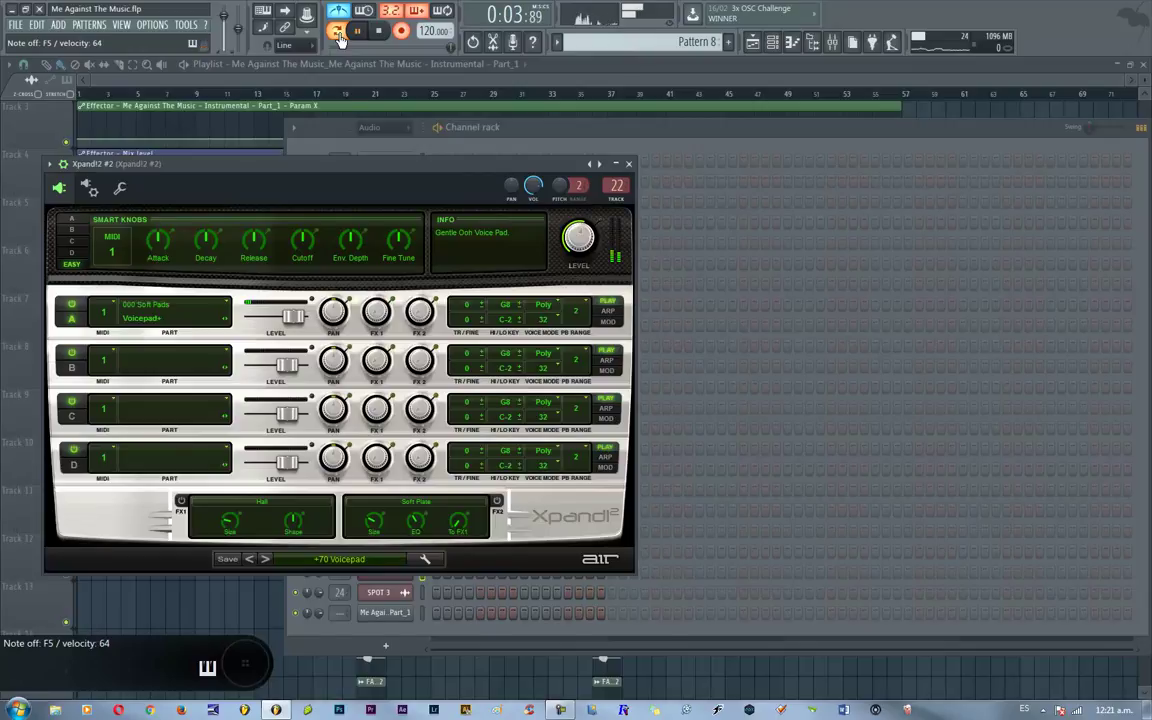
- Tidy Pattern 8's recorded Xpand!2 chords into eight even three-note chords over two bars
key("space")
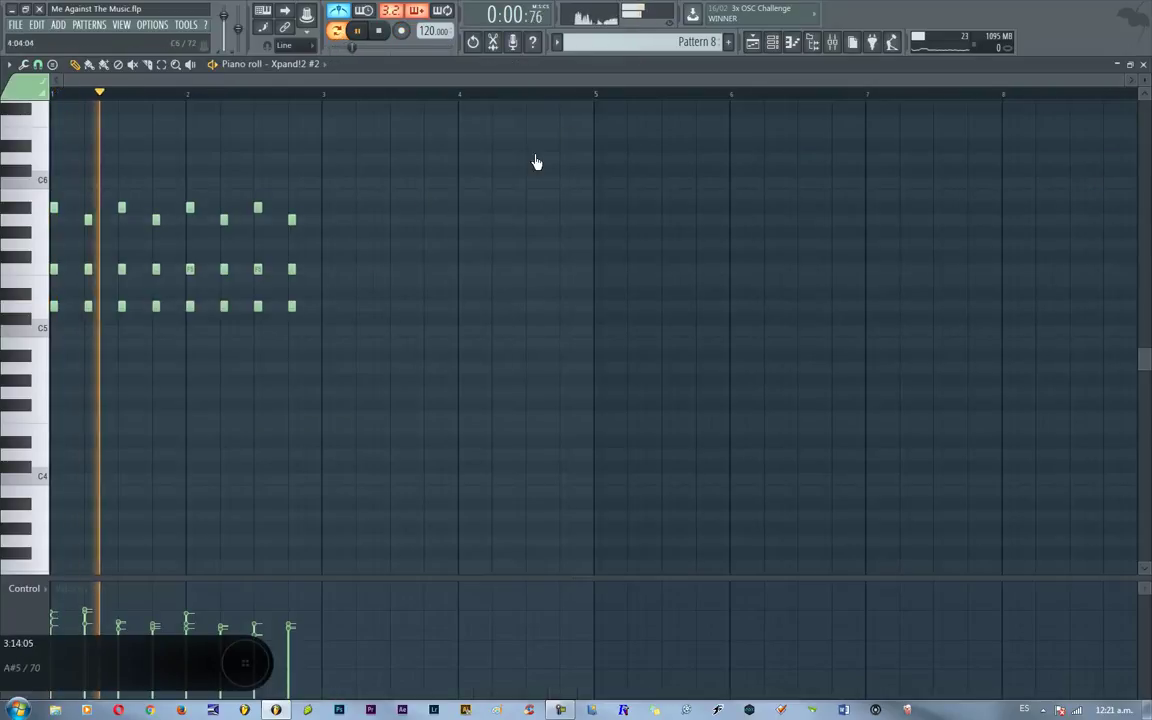
key("F5")
key("F6")
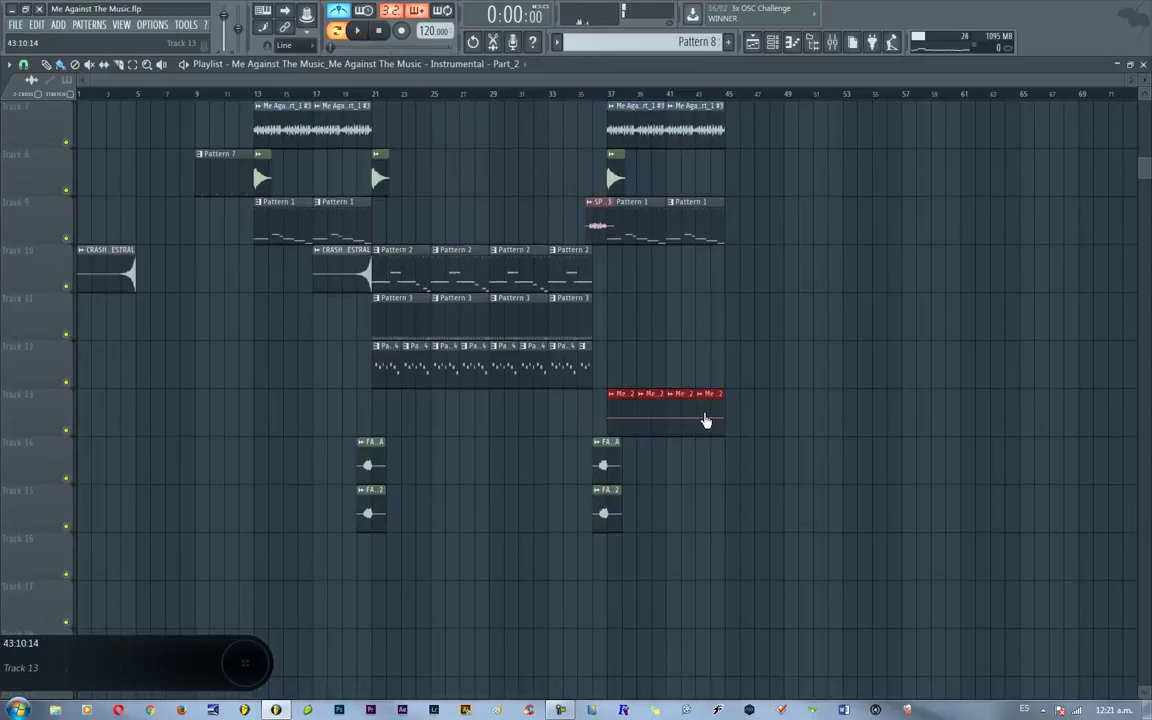
key("F1")
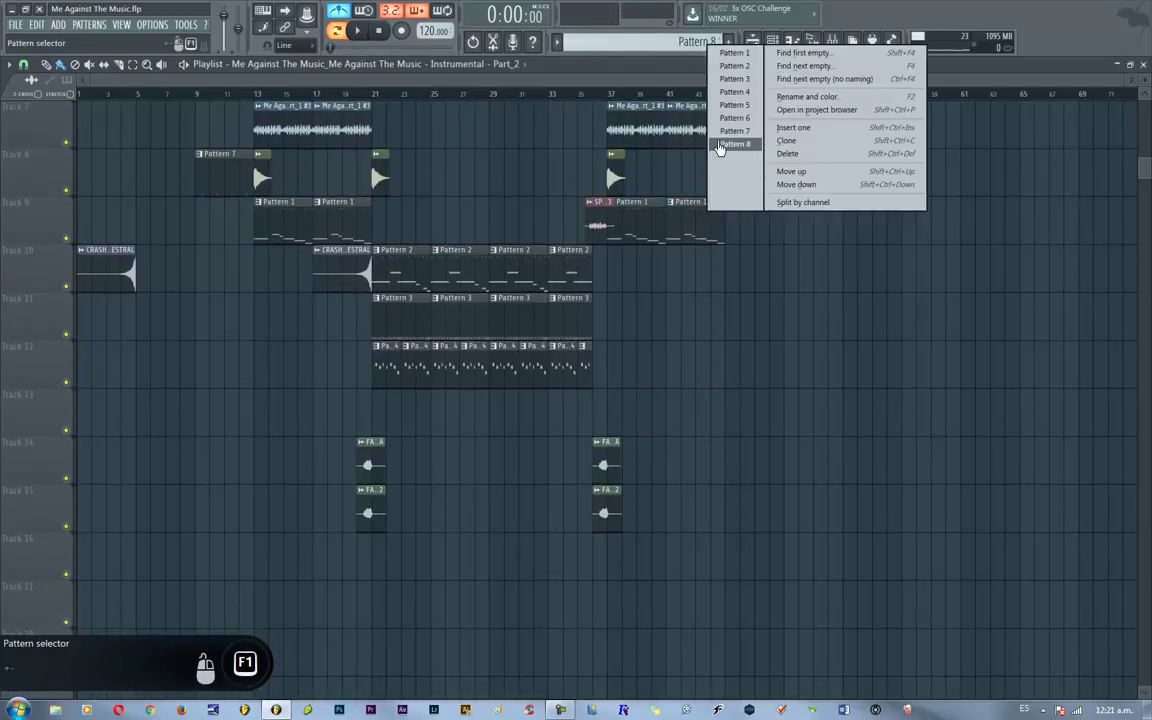
- Lower the last pad chord's top two notes, audition it, and focus the Part_1 #2 mixer insert
key("F1")
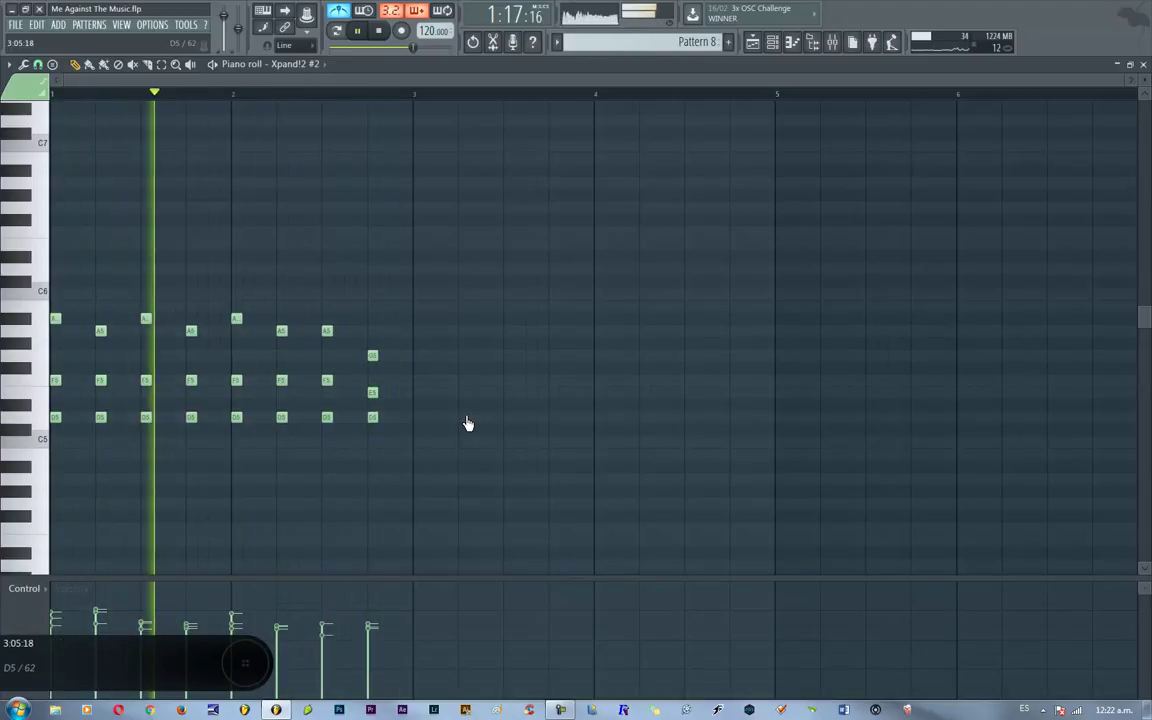
key("F1")
left_click(813, 561)
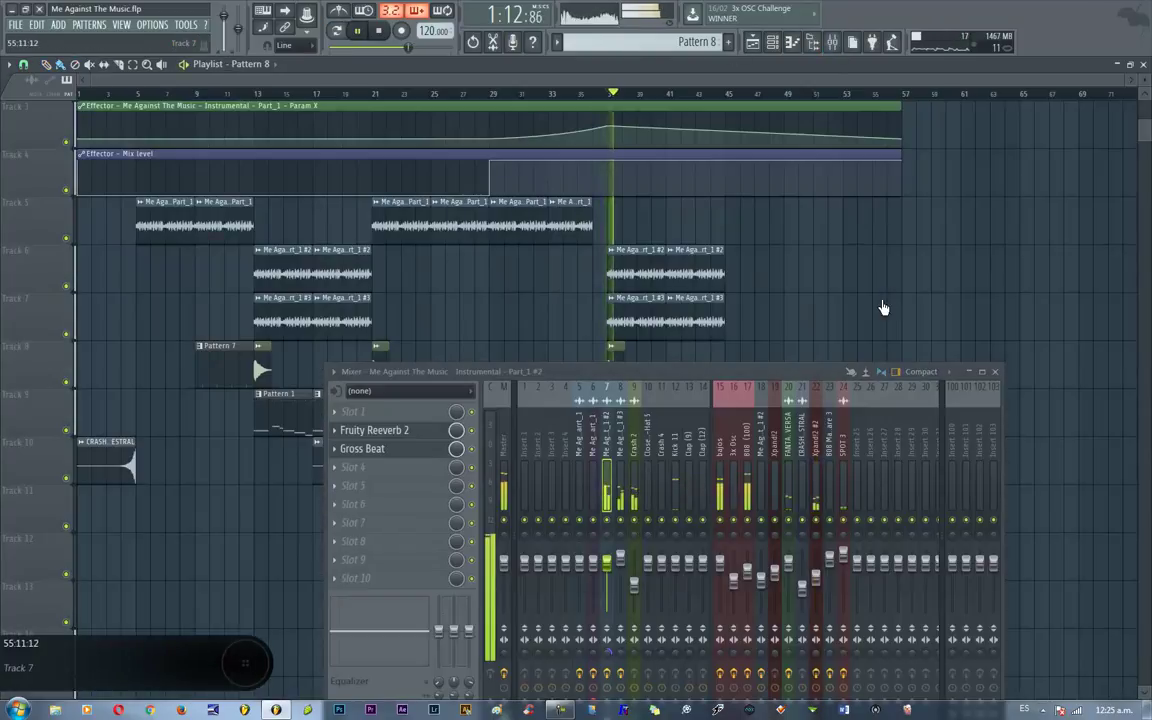